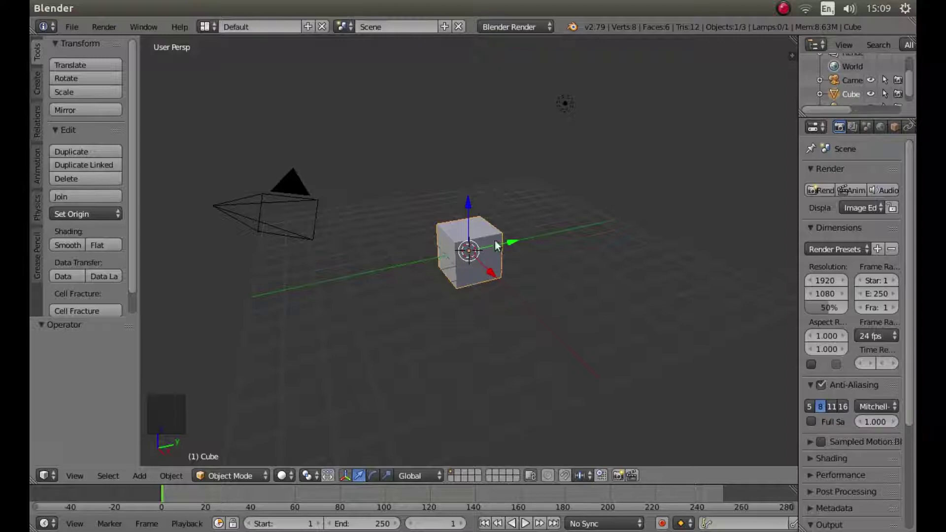
Delete the default cube and lamp, then switch the render engine to Cycles.
{"action": "key", "text": "x"}
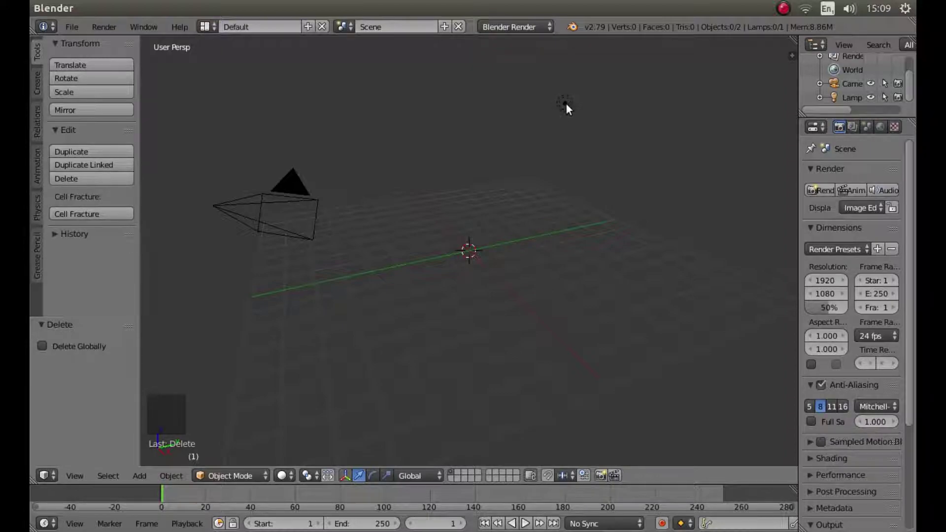
{"action": "right_click", "coordinate": [569, 108]}
{"action": "key", "text": "x"}
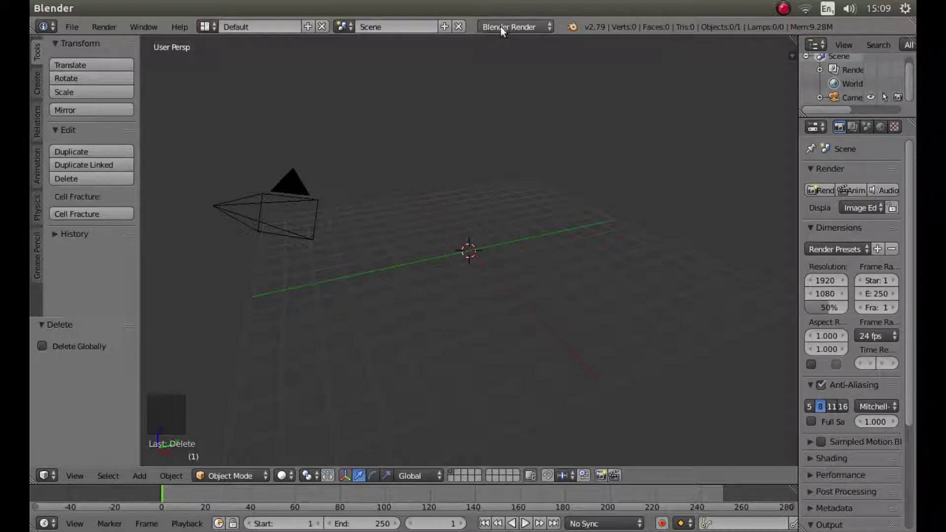
{"action": "left_click", "coordinate": [510, 29]}
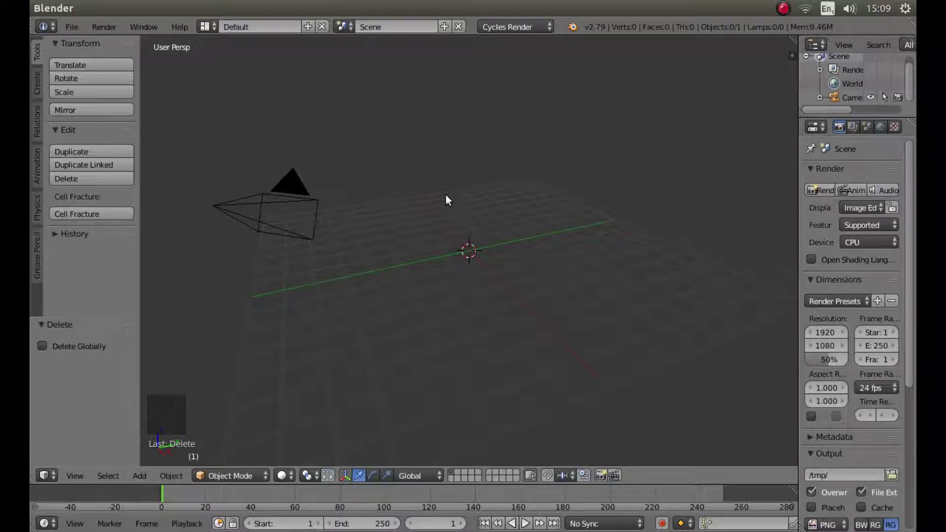
Go to Top view and bring up command search to align the camera to it.
{"action": "key", "text": "KP_7"}
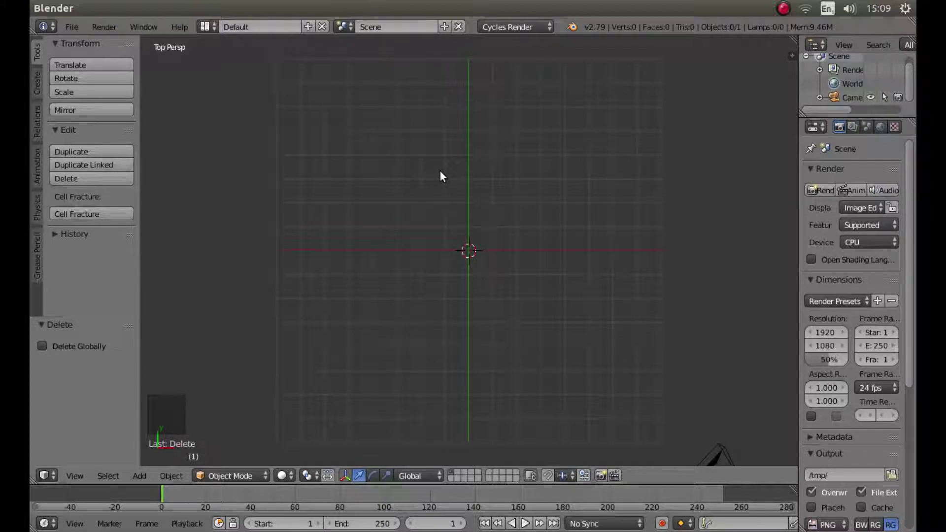
{"action": "key", "text": "space"}
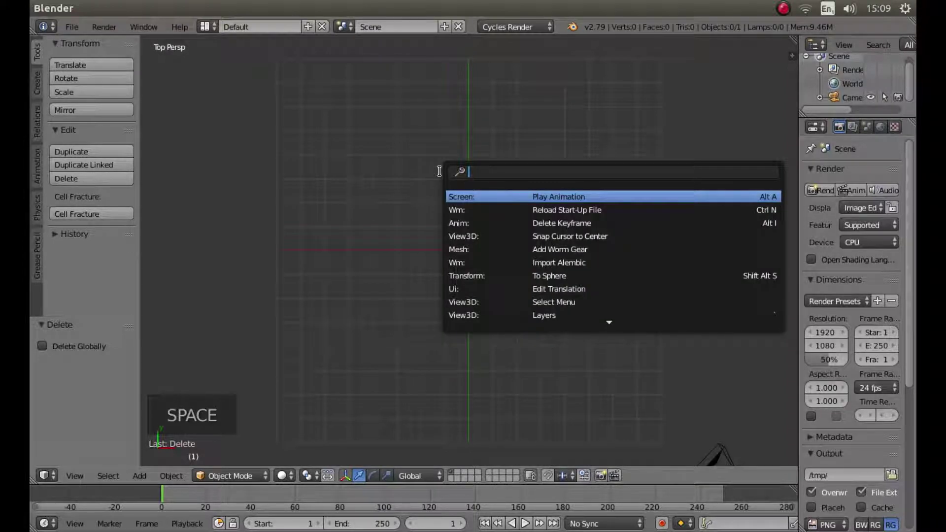
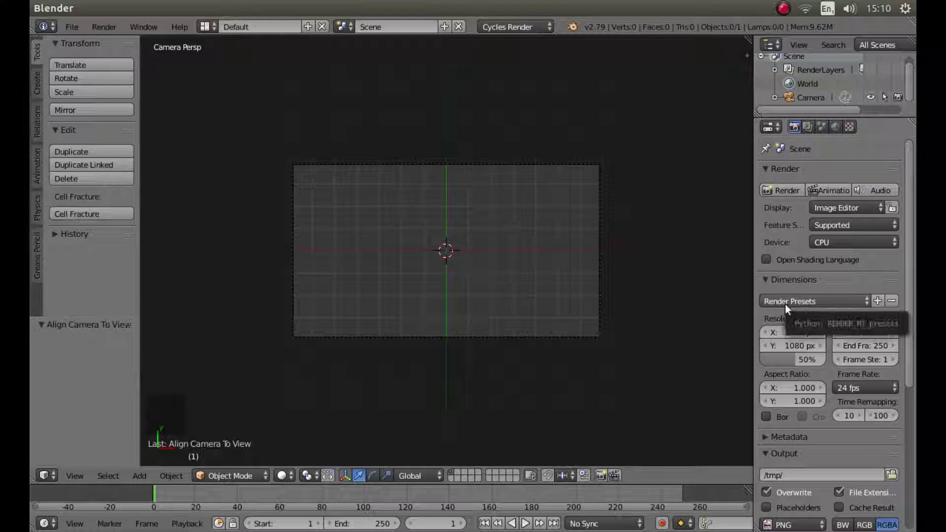
Bring up the render resolution presets list in the Properties panel.
{"action": "left_click", "coordinate": [805, 304]}
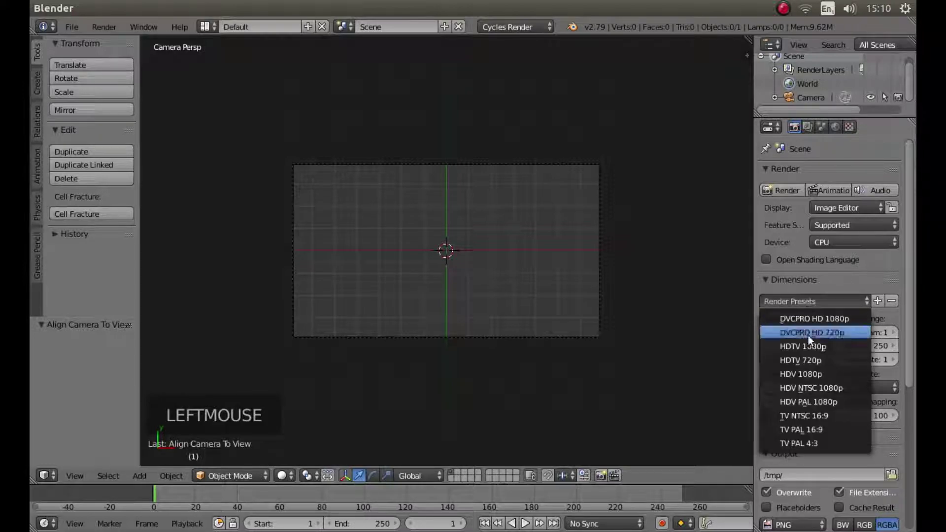
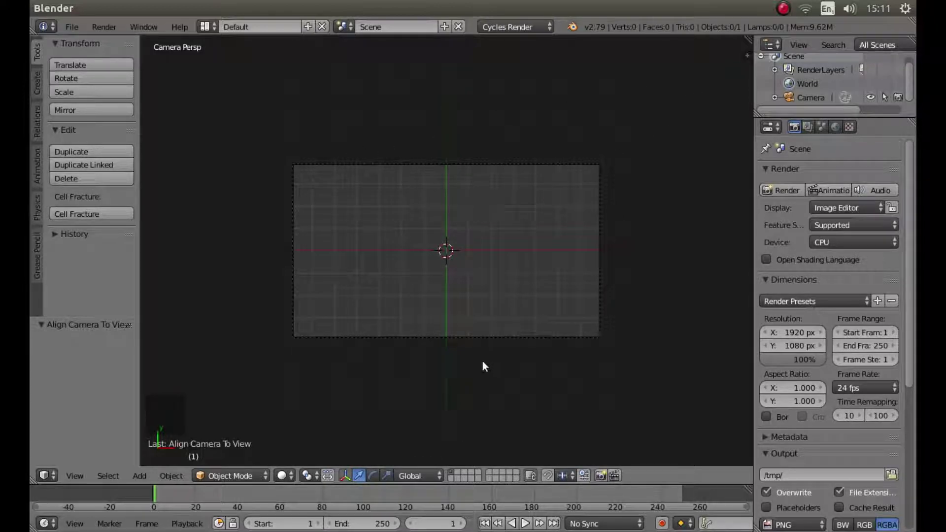
{"action": "key", "text": "shift+a"}
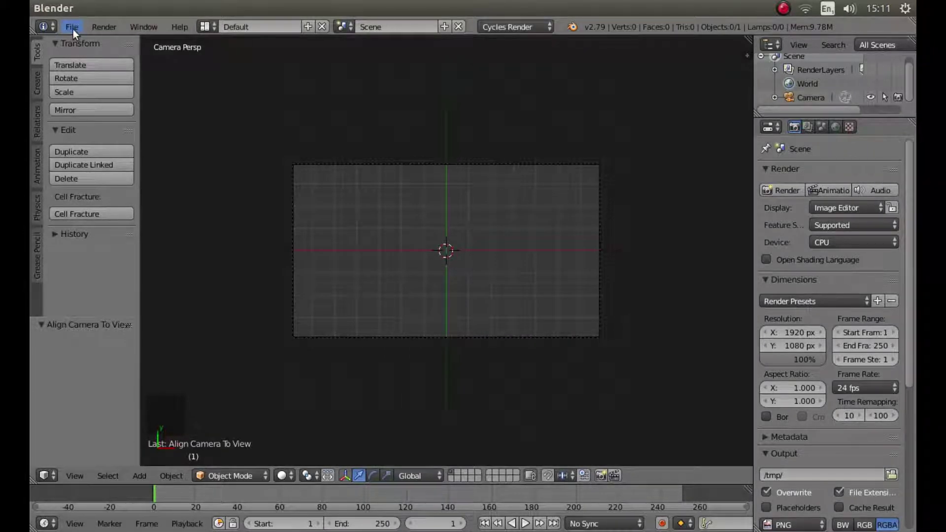
{"action": "left_click", "coordinate": [77, 33]}
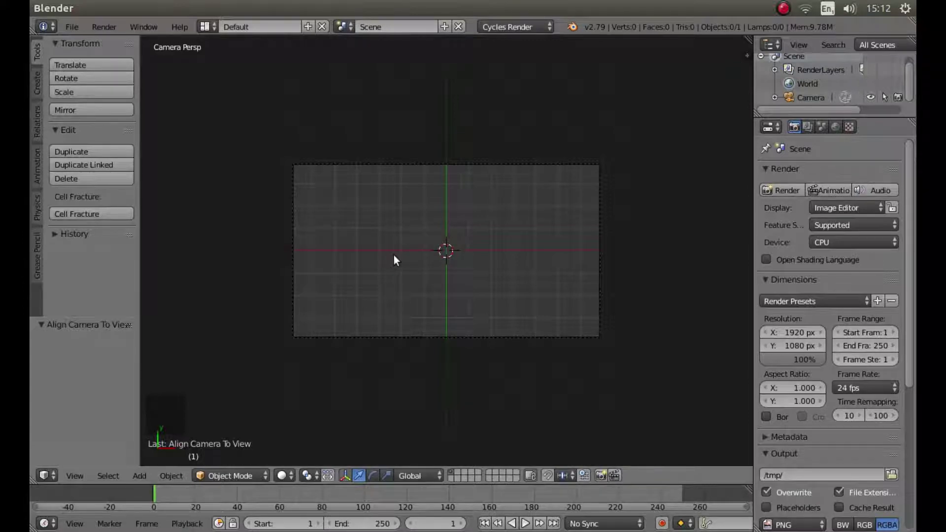
Start Import Images as Planes to bring in the 00251.MTS video.
{"action": "key", "text": "shift+a"}
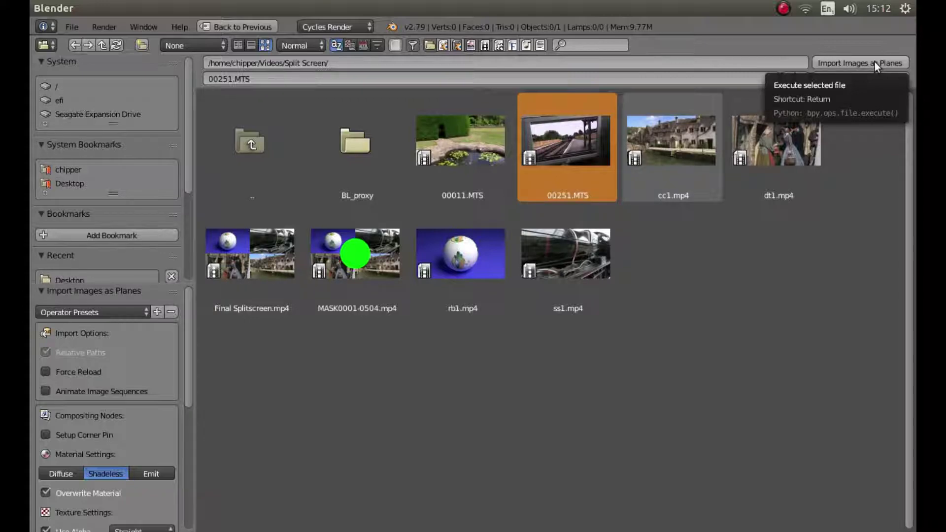
Import 00251.MTS as a plane and zoom into the camera view on it.
{"action": "left_click", "coordinate": [878, 65]}
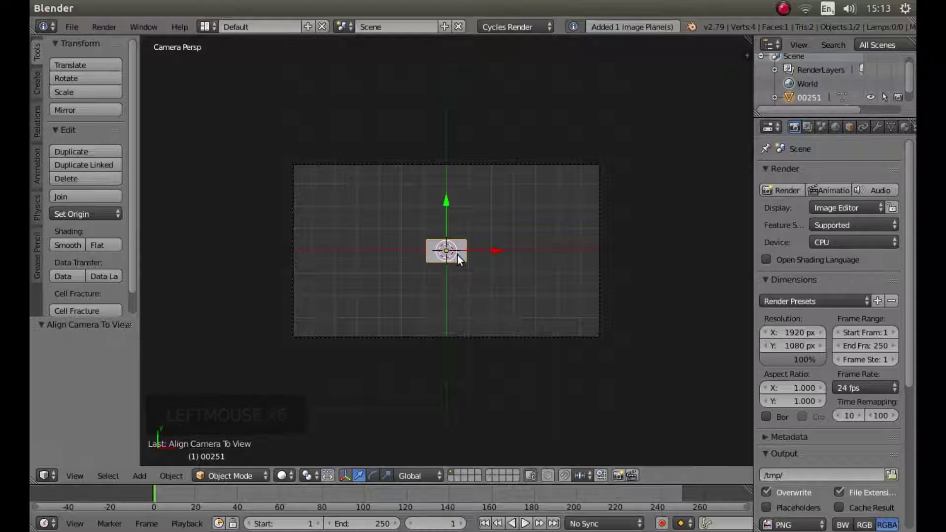
{"action": "scroll", "scroll_direction": "up", "scroll_amount": 3}
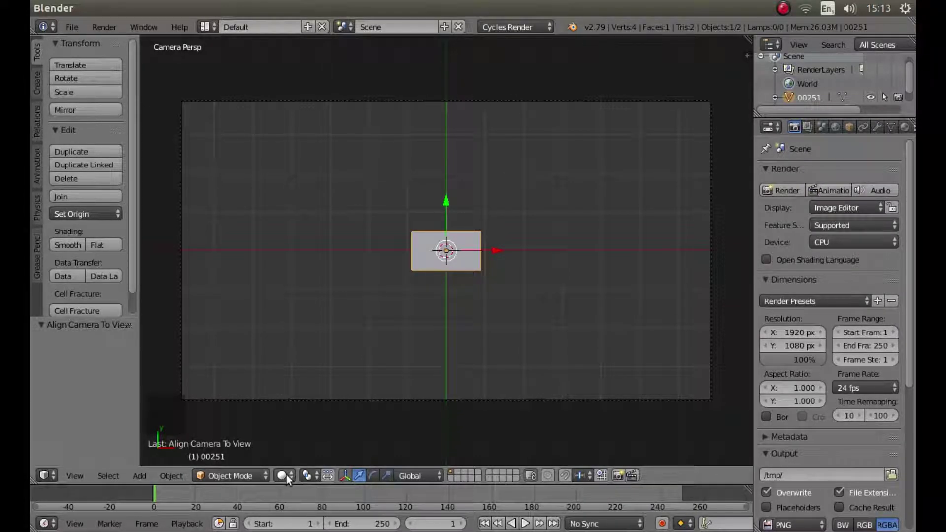
Select the video plane ready for scaling up.
{"action": "left_click", "coordinate": [289, 478]}
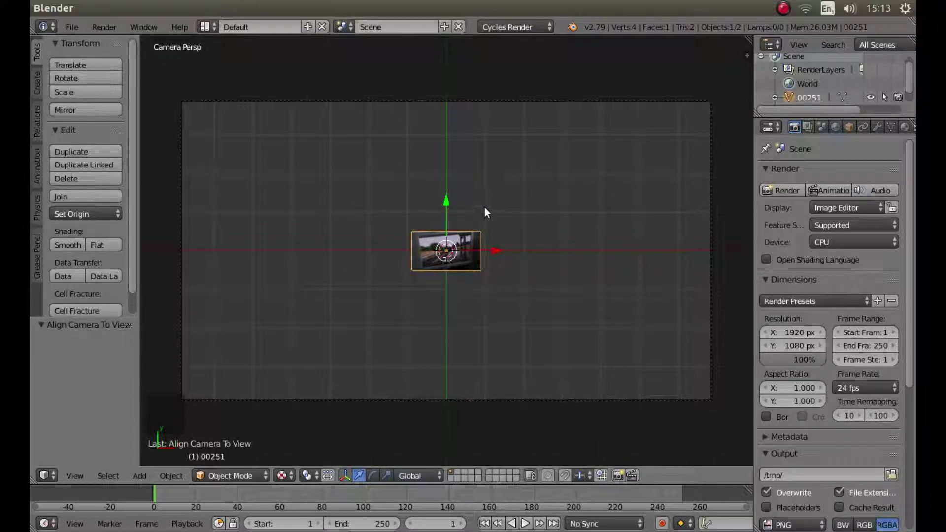
Scale the plane to about 6.4 and rotate it around Z by roughly -6.19°.
{"action": "key", "text": "s"}
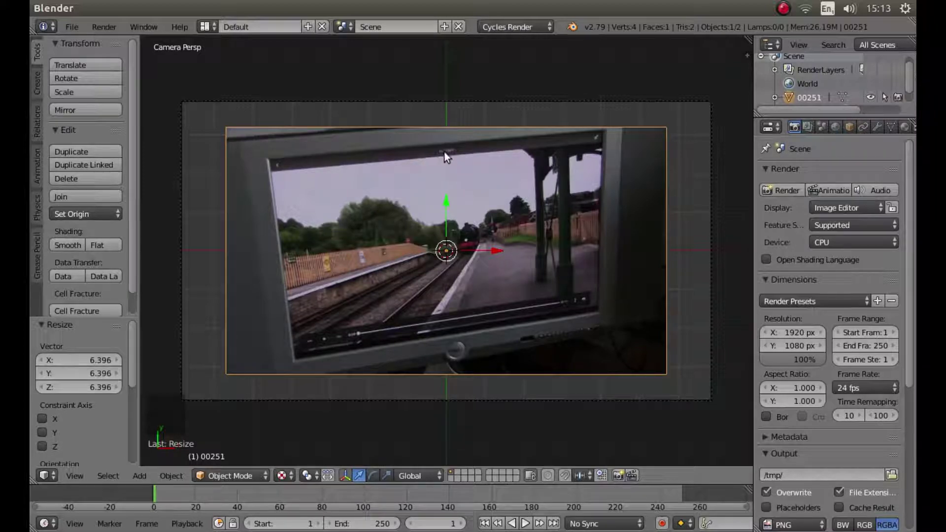
{"action": "key", "text": "r"}
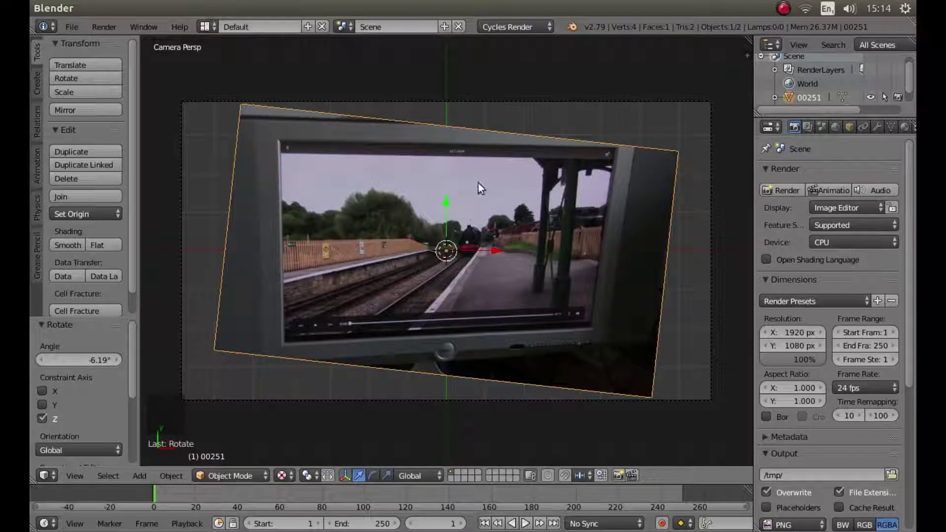
Confirm the 1.592 scale and rotate the plane a further -2.26° around Z.
{"action": "key", "text": "s"}
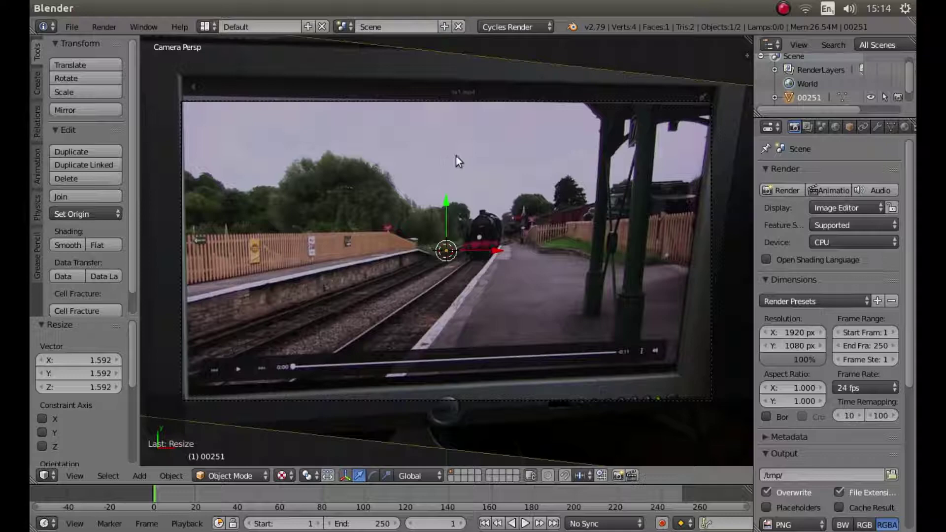
{"action": "key", "text": "r"}
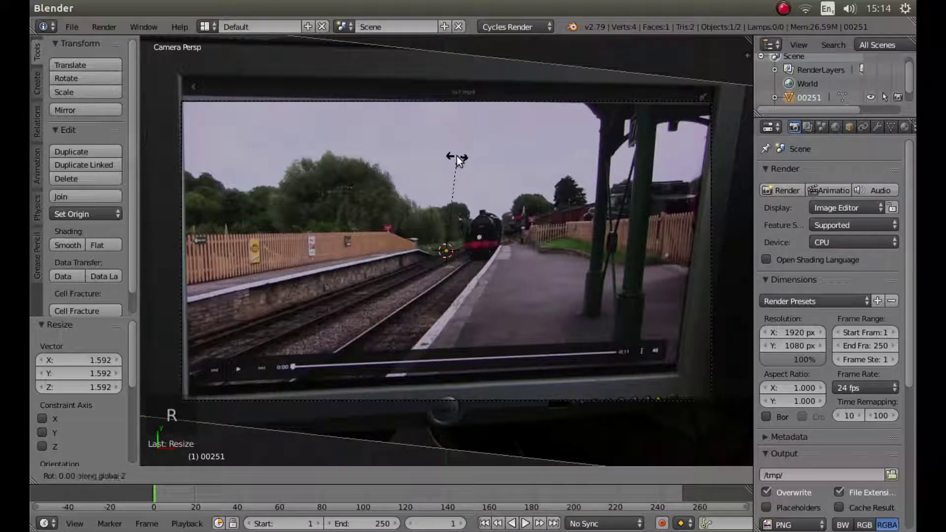
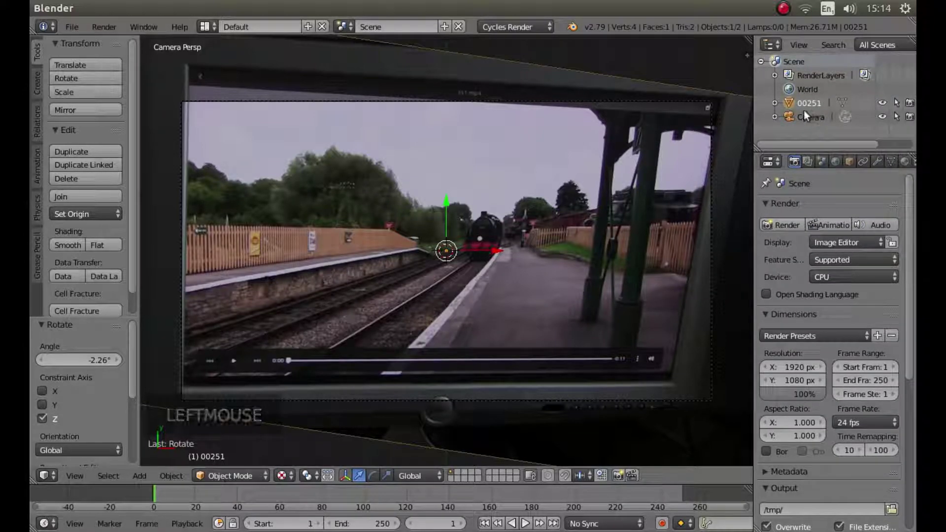
Nudge plane 00251 slightly down along Y and rotate it a further -0.493°.
{"action": "left_click", "coordinate": [813, 121]}
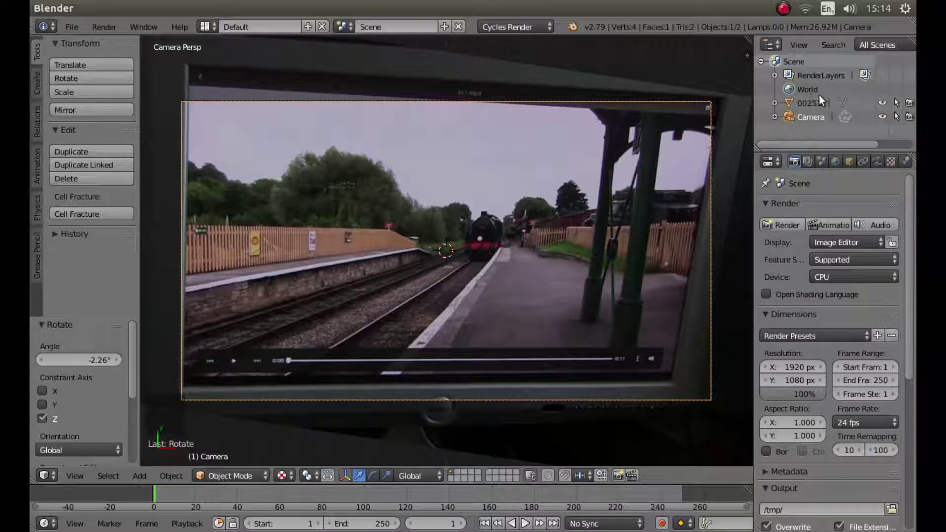
{"action": "left_click", "coordinate": [815, 104]}
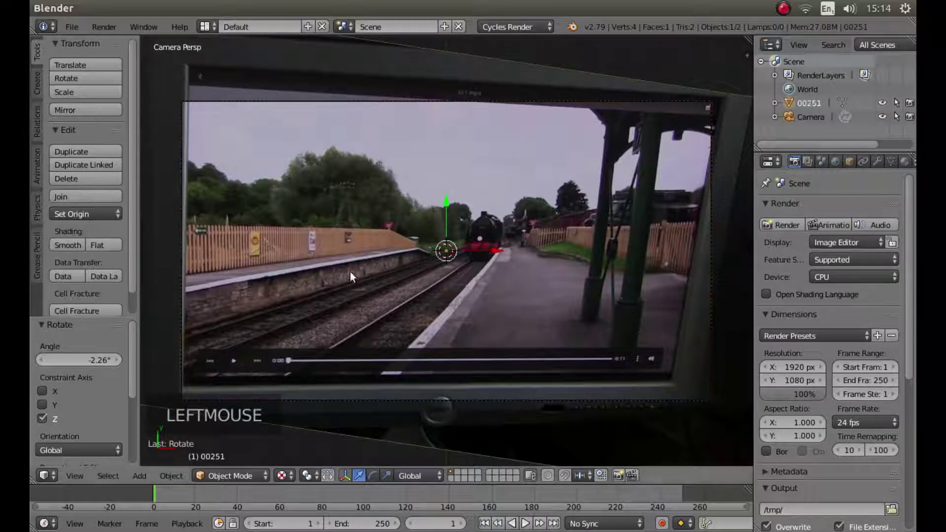
{"action": "left_click", "coordinate": [452, 204]}
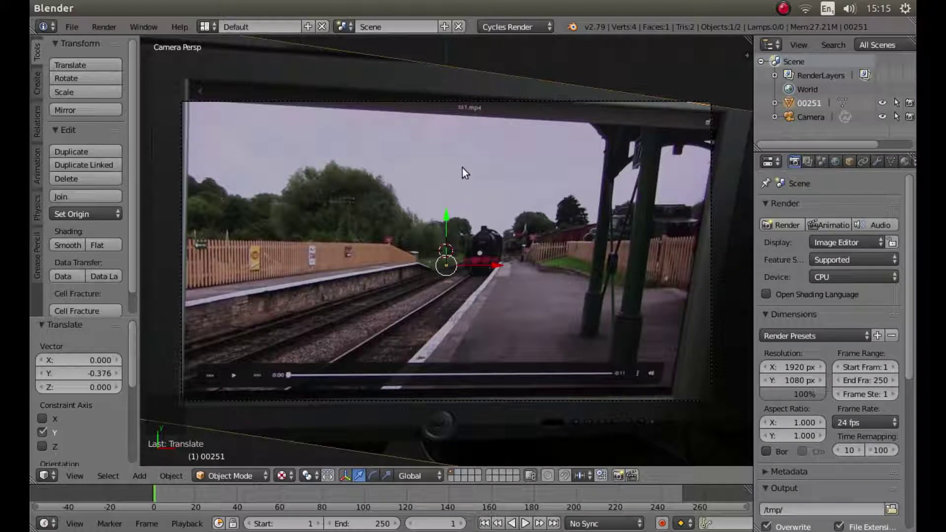
{"action": "key", "text": "r"}
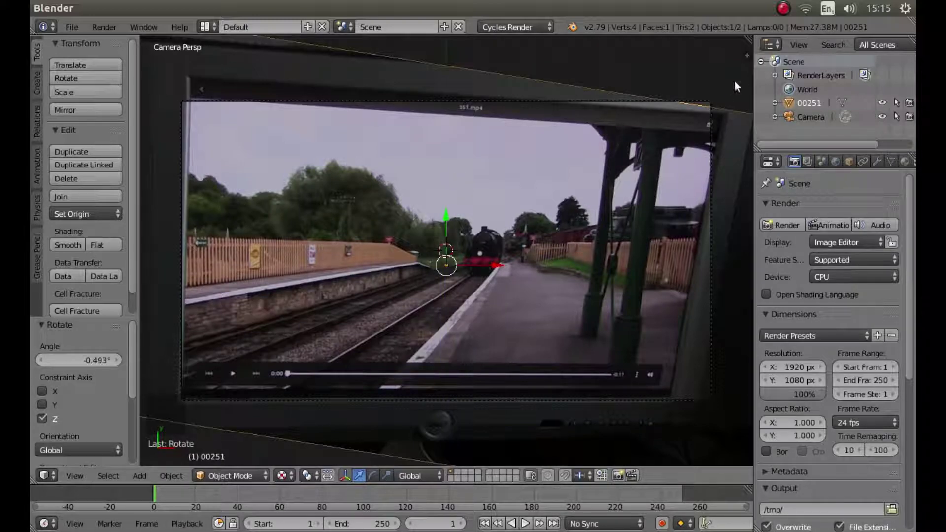
Zoom out and select the video plane 00251 ready for Edit Mode.
{"action": "left_click", "coordinate": [818, 122]}
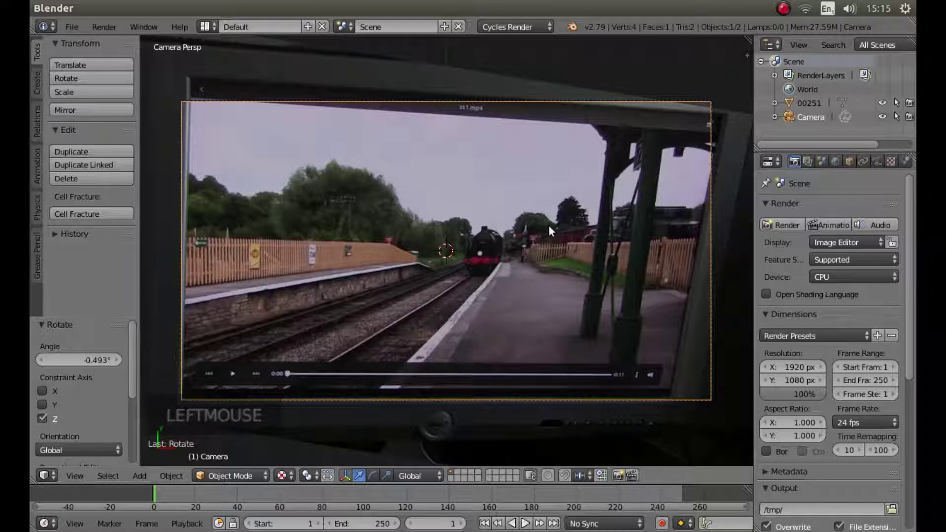
{"action": "scroll", "scroll_direction": "down", "scroll_amount": 3}
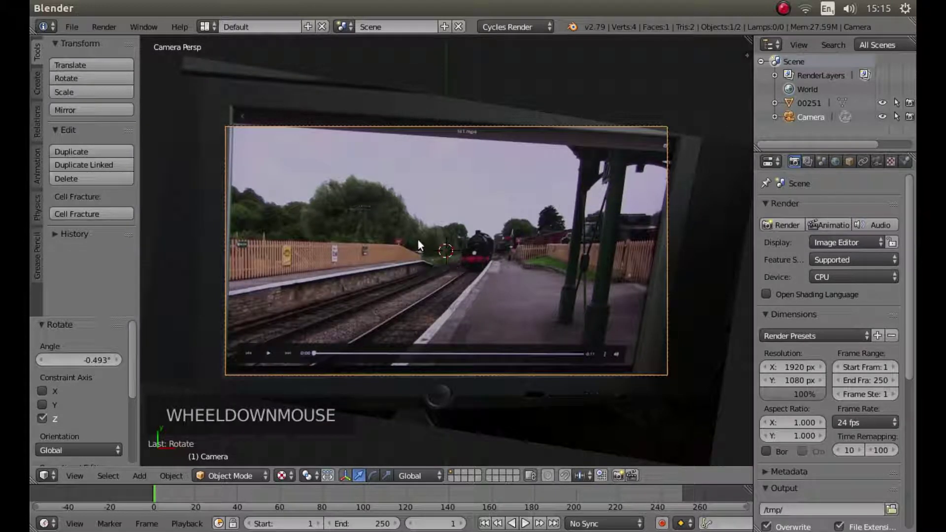
{"action": "scroll", "scroll_direction": "down", "scroll_amount": 3}
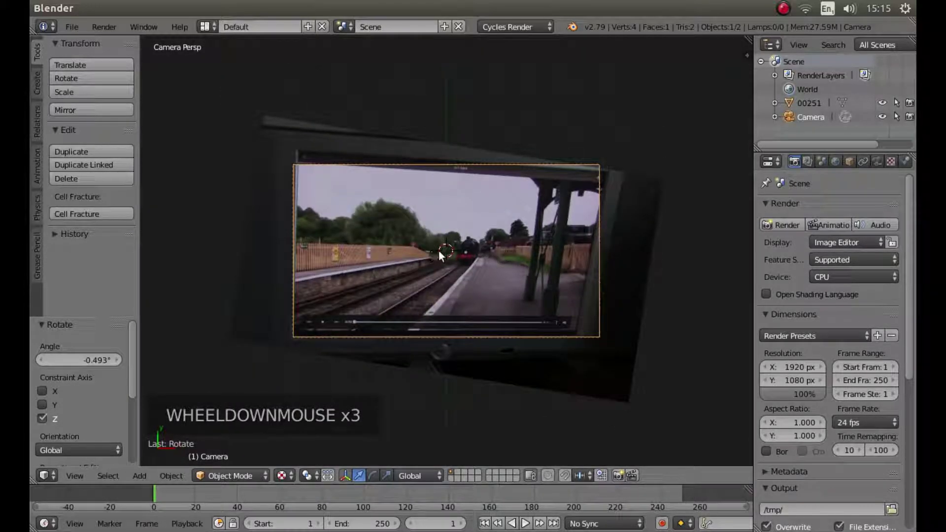
{"action": "scroll", "scroll_direction": "up", "scroll_amount": 3}
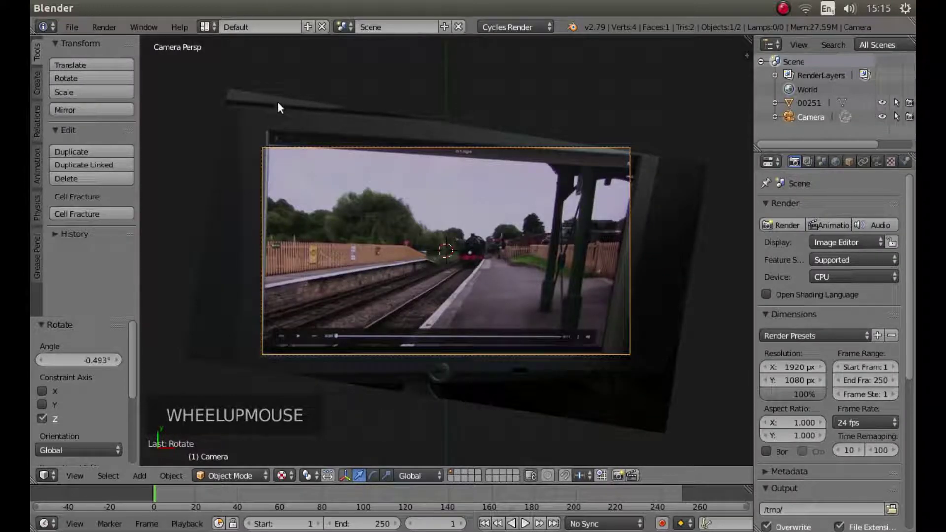
{"action": "right_click", "coordinate": [246, 111]}
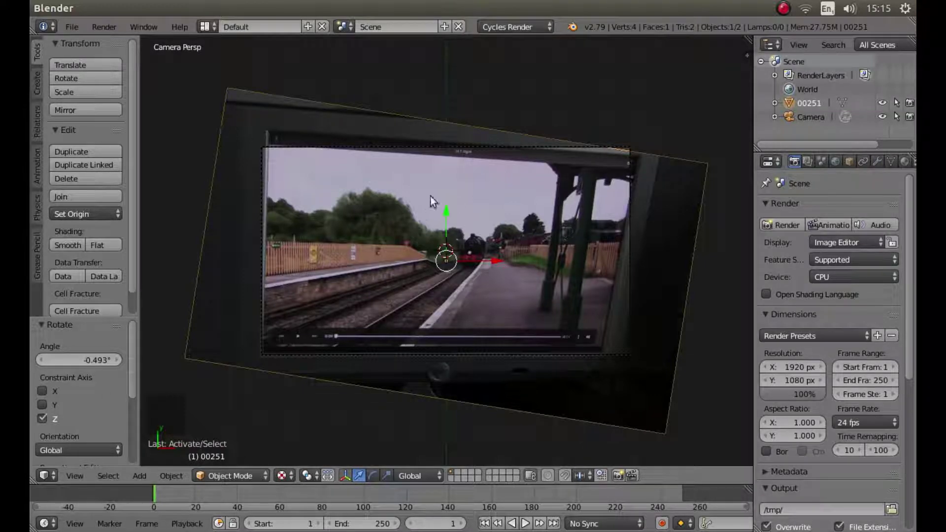
Move the plane's top-left corner vertex onto the tilted screen's top-left corner, about -0.88 along Y.
{"action": "key", "text": "Tab"}
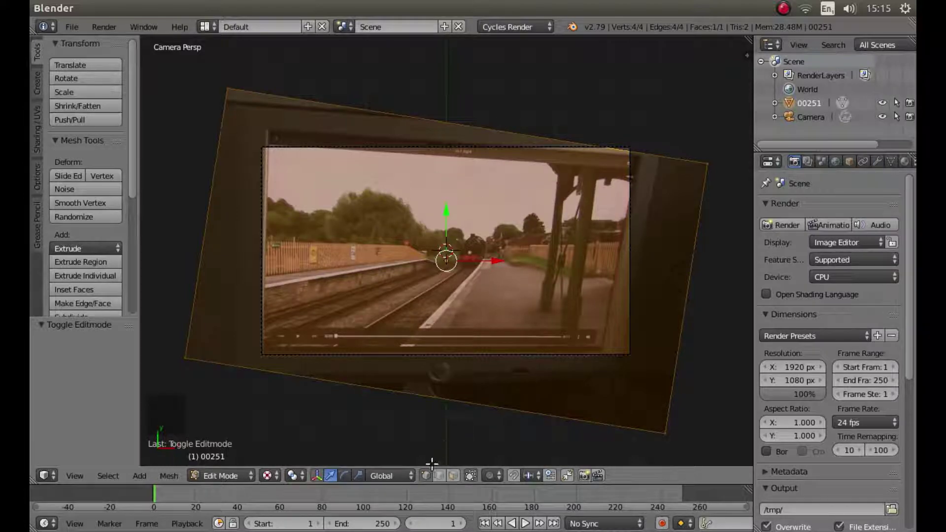
{"action": "key", "text": "a"}
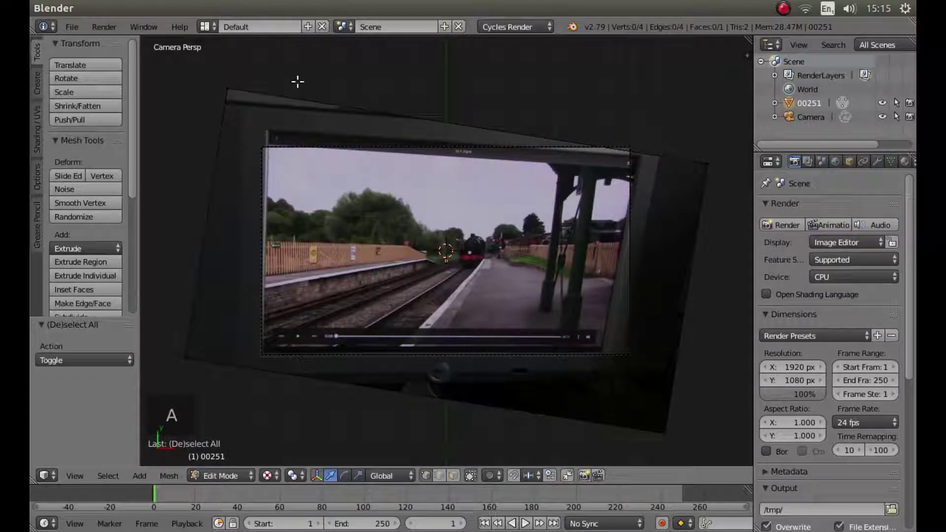
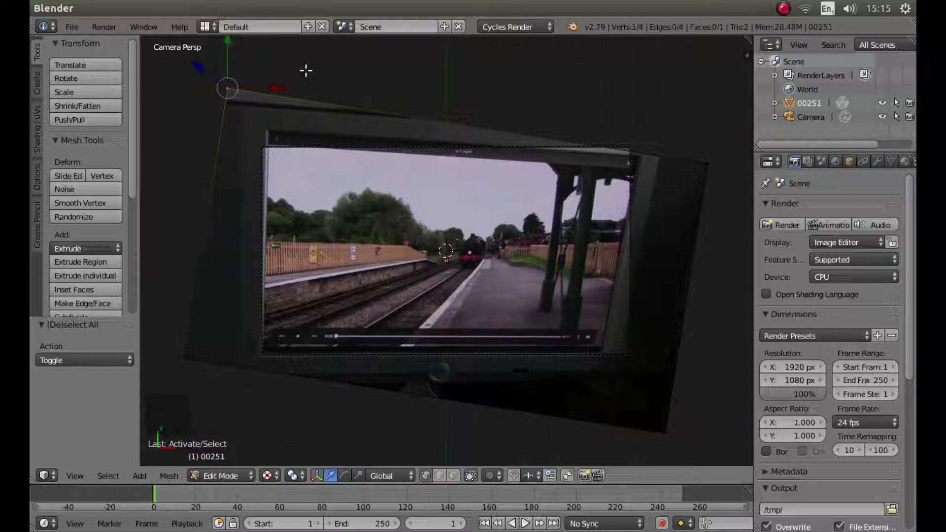
{"action": "key", "text": "g"}
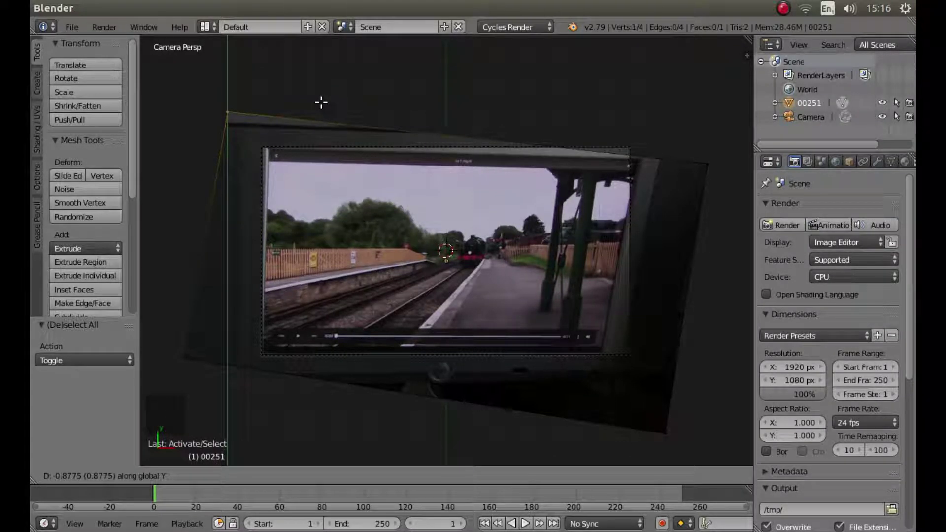
{"action": "key", "text": "g"}
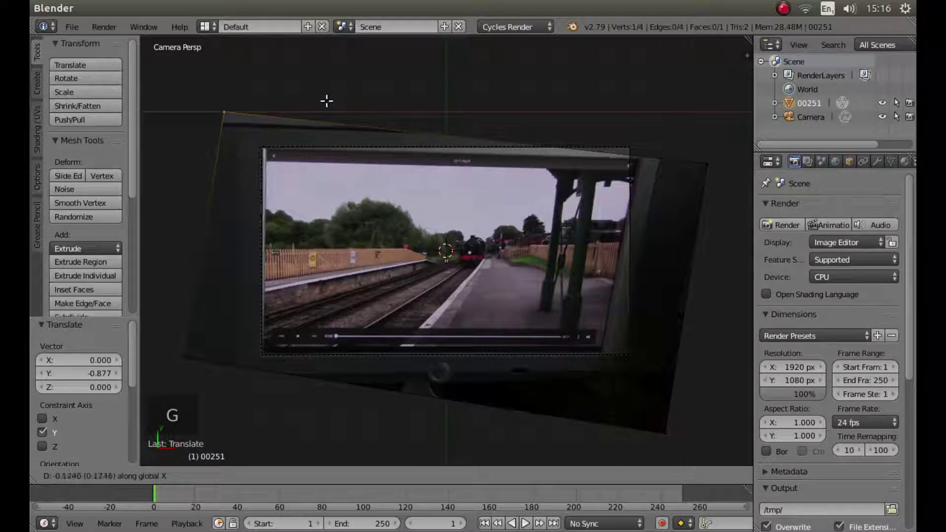
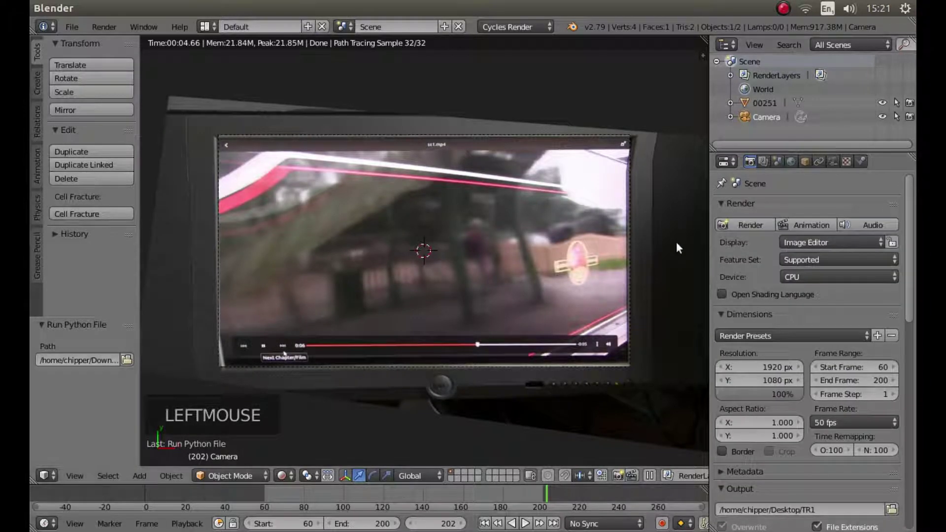
Start rendering the animation for frames 60-200.
{"action": "left_click", "coordinate": [819, 230]}
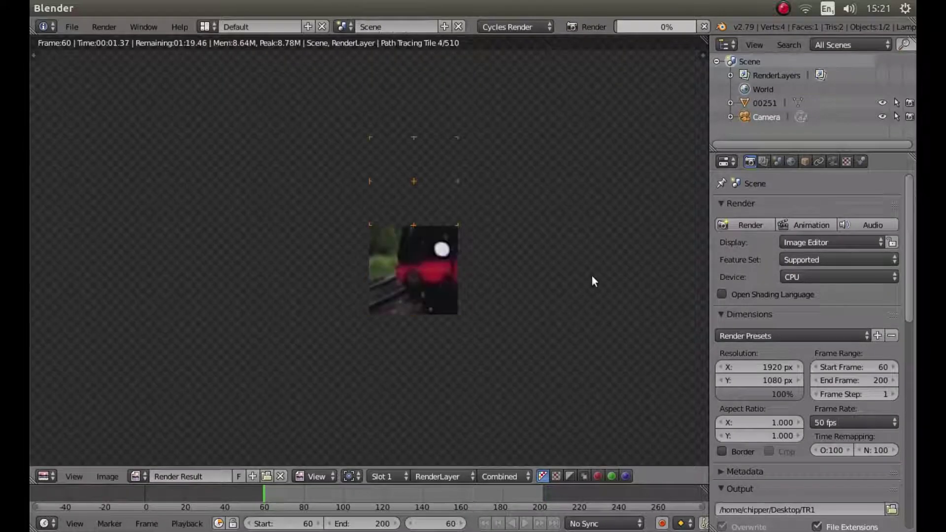